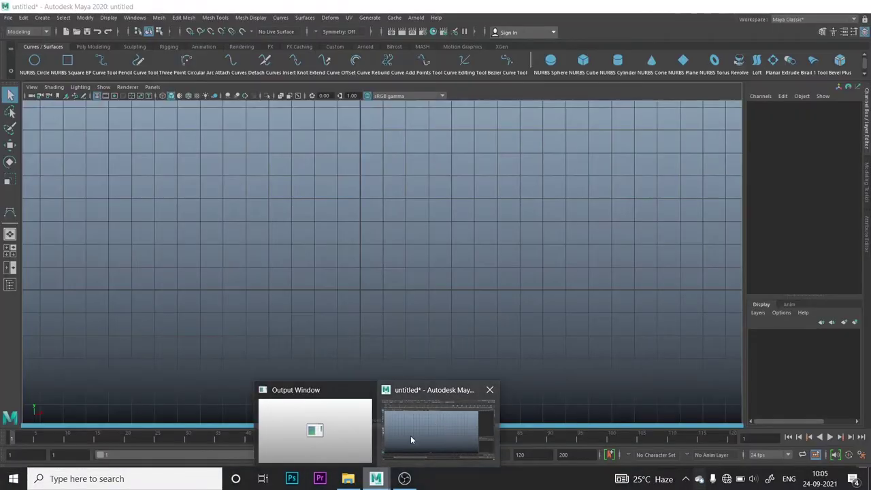
Switch to the four-panel layout, then maximize the front orthographic view.
{"action": "left_click", "coordinate": [416, 439]}
{"action": "key", "text": "space"}
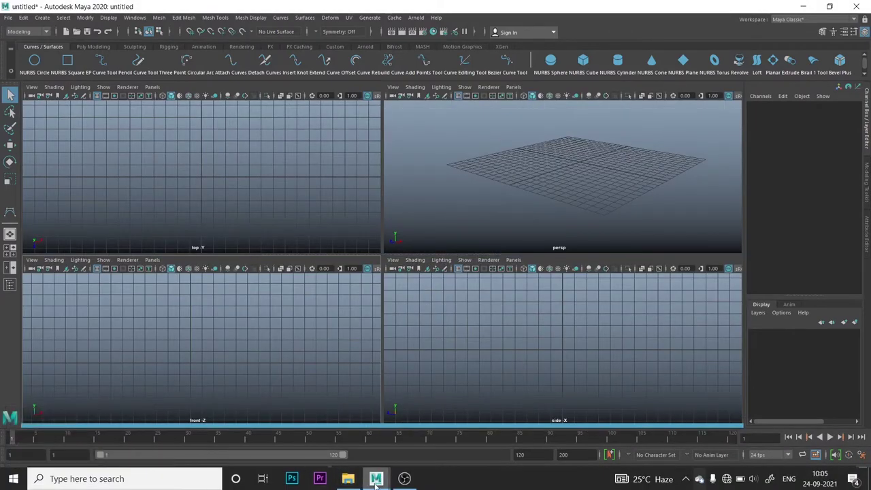
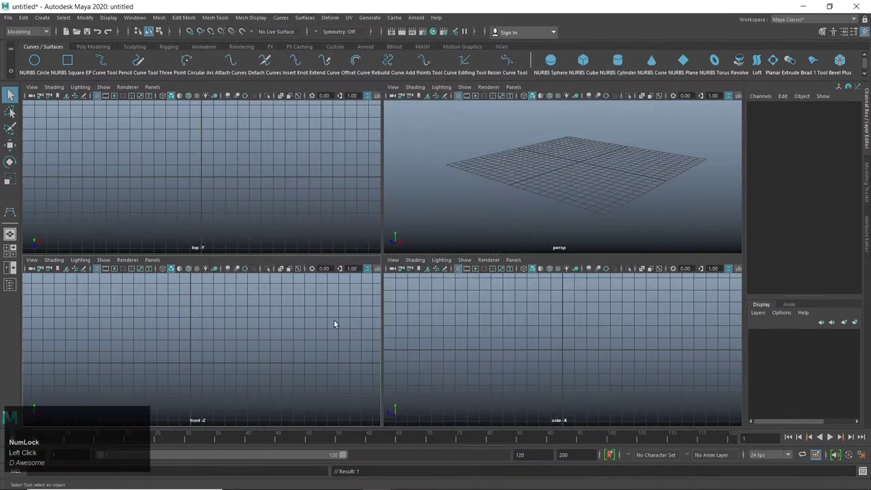
{"action": "left_click", "coordinate": [286, 328]}
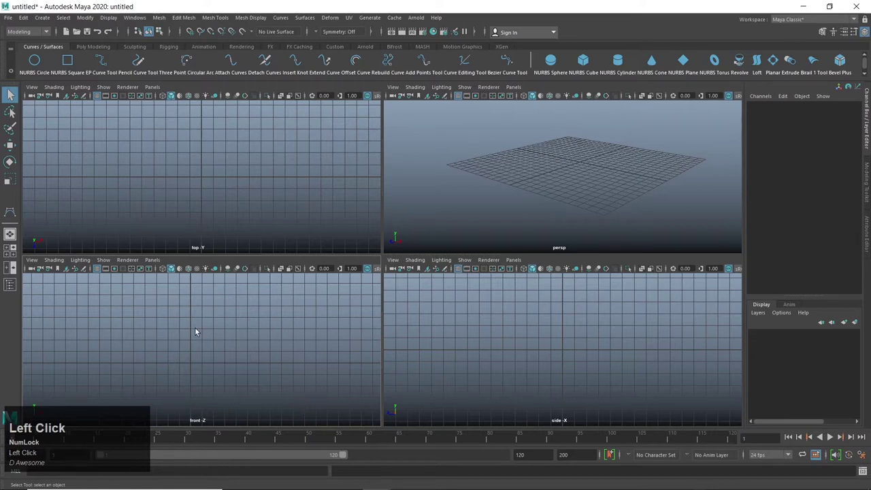
{"action": "key", "text": "space"}
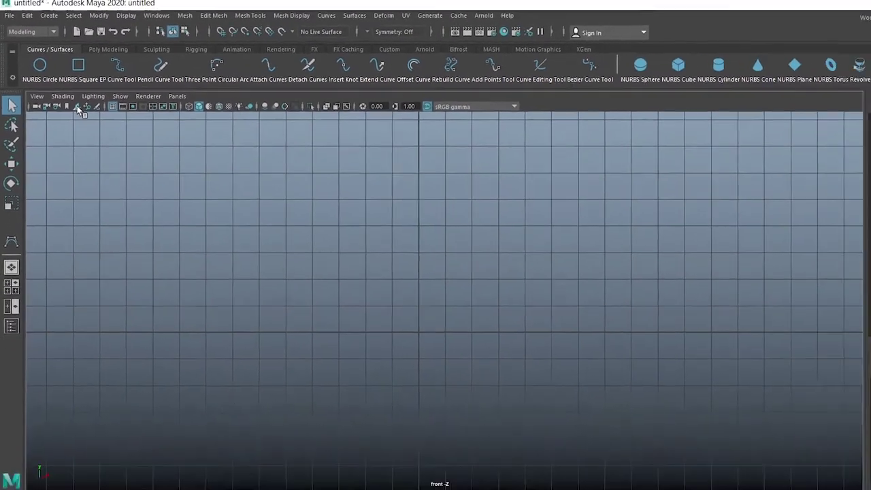
Import Glass.jpg as a front-view image plane and start repositioning it with Move.
{"action": "left_click", "coordinate": [73, 100]}
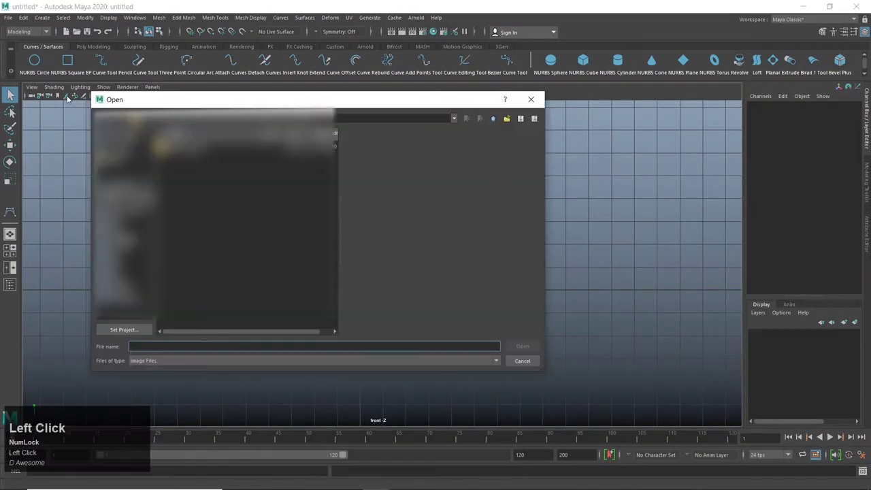
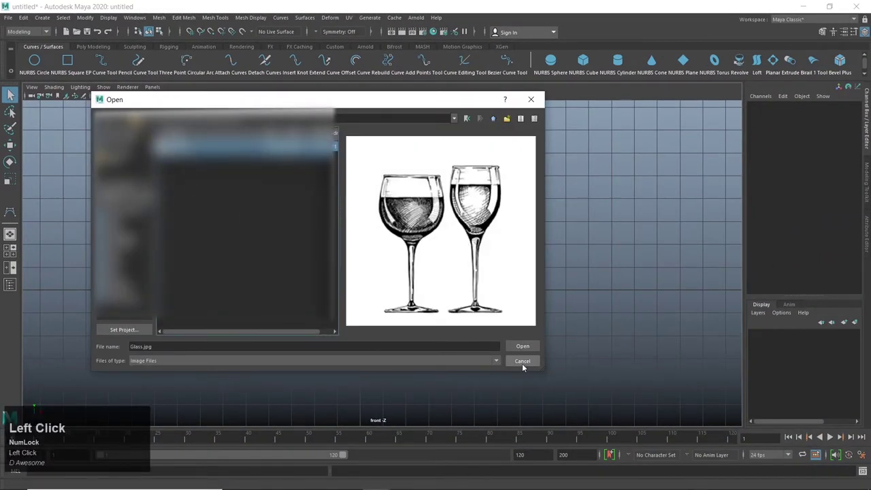
{"action": "left_click", "coordinate": [525, 352]}
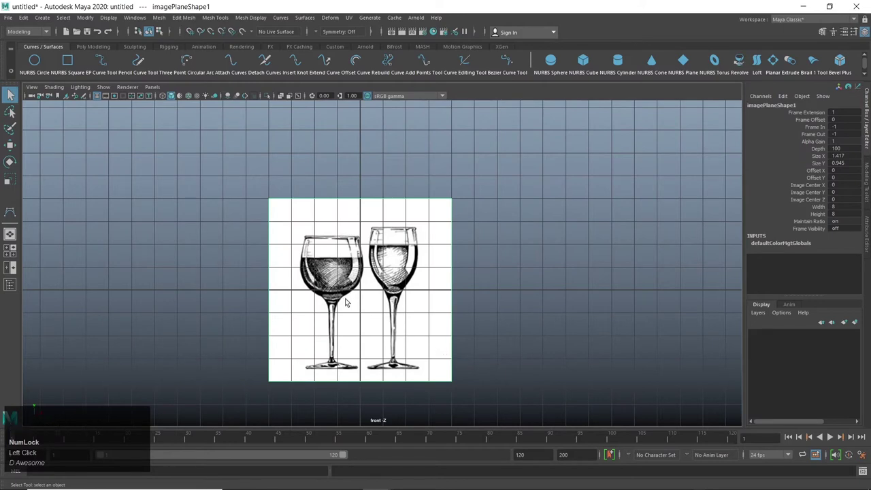
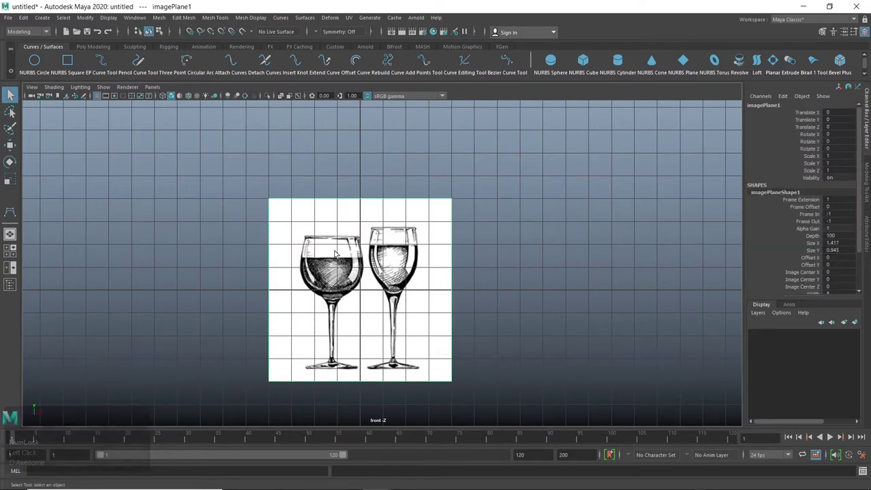
{"action": "key", "text": "w"}
{"action": "left_click_drag", "start_coordinate": [406, 294], "coordinate": [392, 324]}
{"action": "scroll", "scroll_direction": "up", "scroll_amount": 3}
{"action": "middle_click", "coordinate": [364, 356]}
{"action": "scroll", "scroll_direction": "up", "scroll_amount": 3}
{"action": "scroll", "scroll_direction": "down", "scroll_amount": 3}
{"action": "scroll", "scroll_direction": "up", "scroll_amount": 3}
Shift imagePlane1 right and up so a glass aligns with the grid's center axis.
{"action": "left_click", "coordinate": [408, 238]}
{"action": "scroll", "scroll_direction": "up", "scroll_amount": 3}
{"action": "middle_click", "coordinate": [404, 265]}
{"action": "left_click_drag", "start_coordinate": [449, 225], "coordinate": [361, 296]}
{"action": "scroll", "scroll_direction": "up", "scroll_amount": 3}
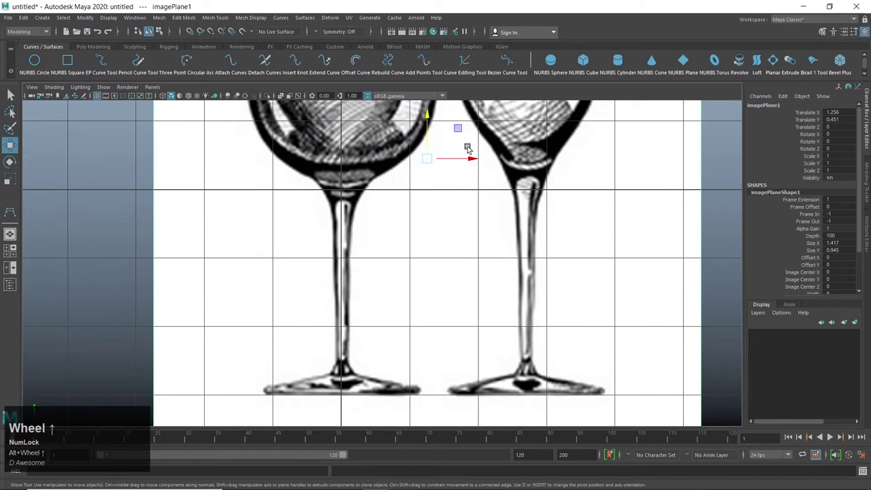
{"action": "left_click_drag", "start_coordinate": [475, 156], "coordinate": [321, 166]}
{"action": "scroll", "scroll_direction": "down", "scroll_amount": 3}
{"action": "scroll", "scroll_direction": "up", "scroll_amount": 3}
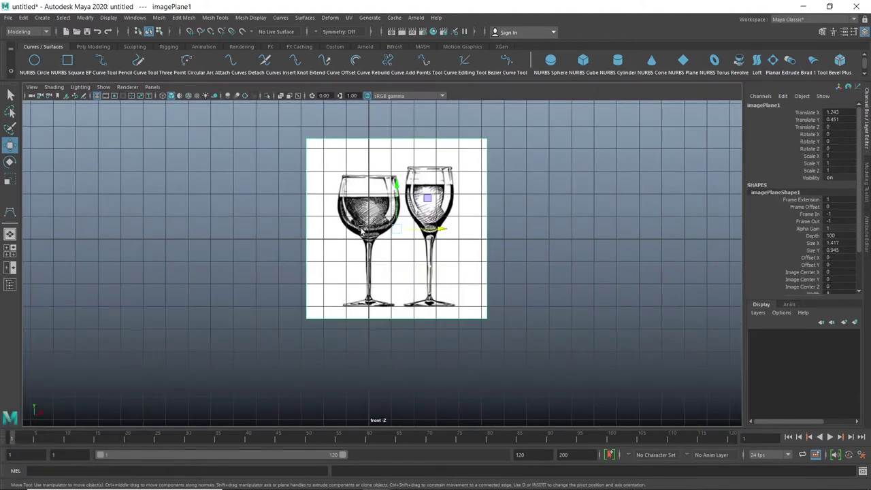
{"action": "scroll", "scroll_direction": "up", "scroll_amount": 3}
{"action": "scroll", "scroll_direction": "up", "scroll_amount": 3}
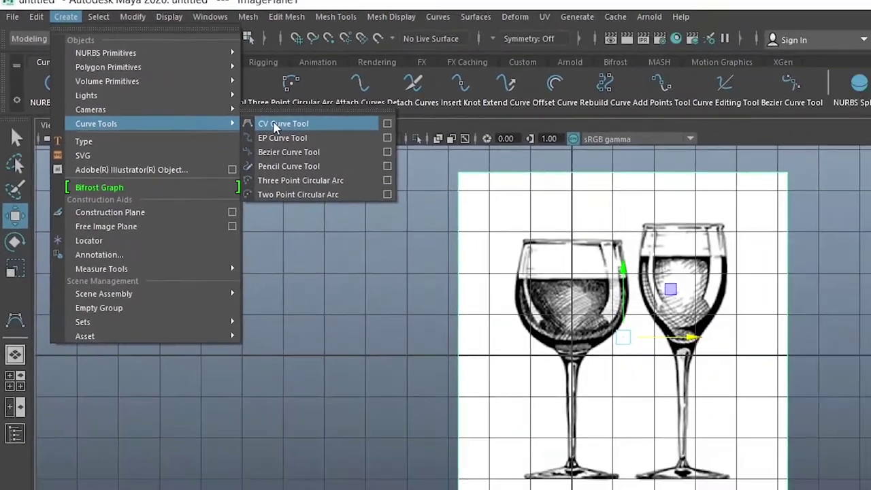
Activate the CV Curve Tool to trace the left glass's profile.
{"action": "left_click", "coordinate": [181, 87]}
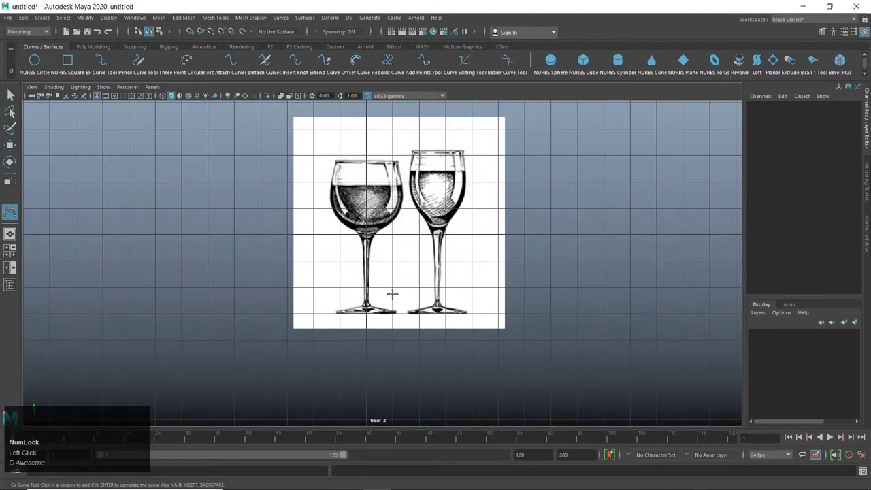
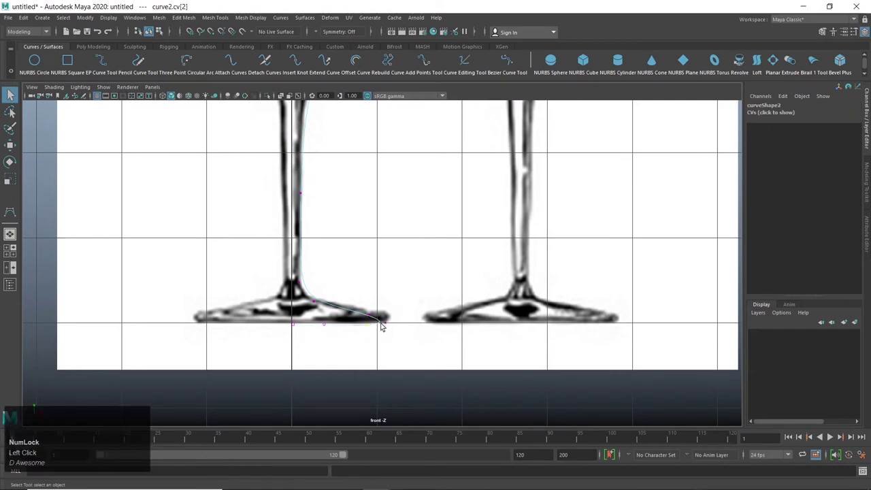
Move the curve's control vertices so it hugs the left glass's foot outline.
{"action": "left_click_drag", "start_coordinate": [387, 327], "coordinate": [374, 316]}
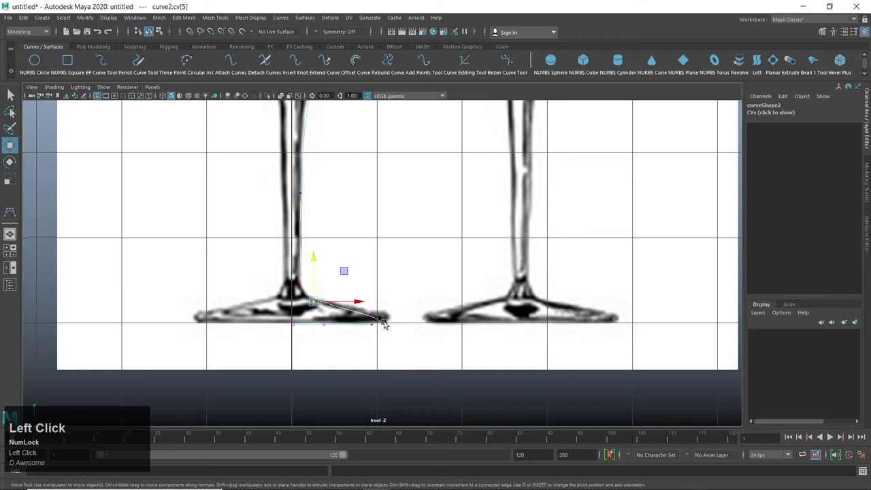
{"action": "left_click_drag", "start_coordinate": [389, 324], "coordinate": [404, 322]}
{"action": "left_click_drag", "start_coordinate": [403, 322], "coordinate": [357, 303]}
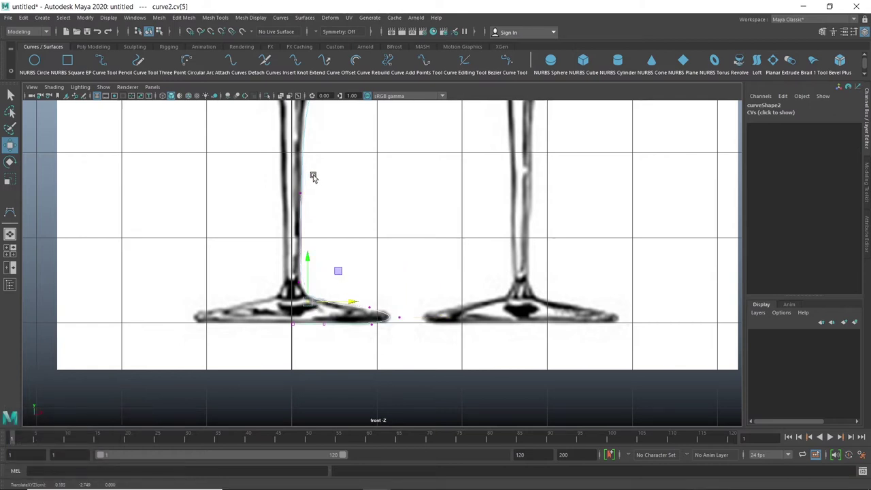
{"action": "left_click", "coordinate": [341, 172]}
{"action": "scroll", "scroll_direction": "up", "scroll_amount": 3}
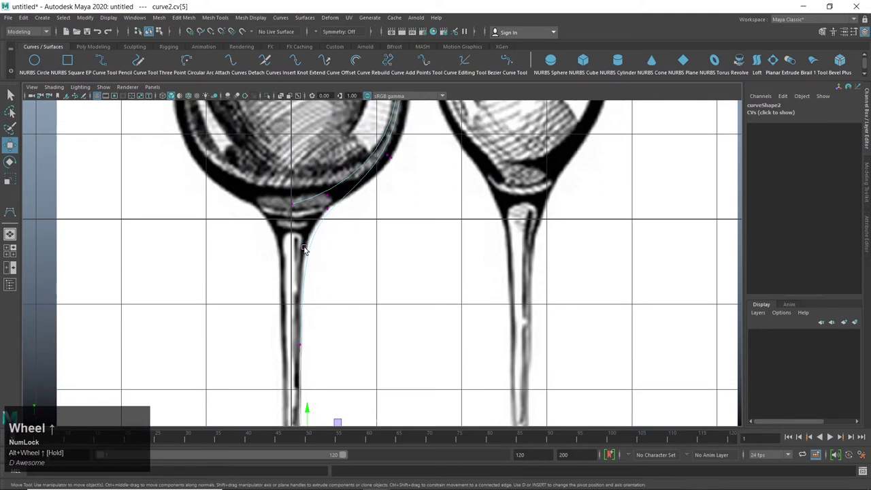
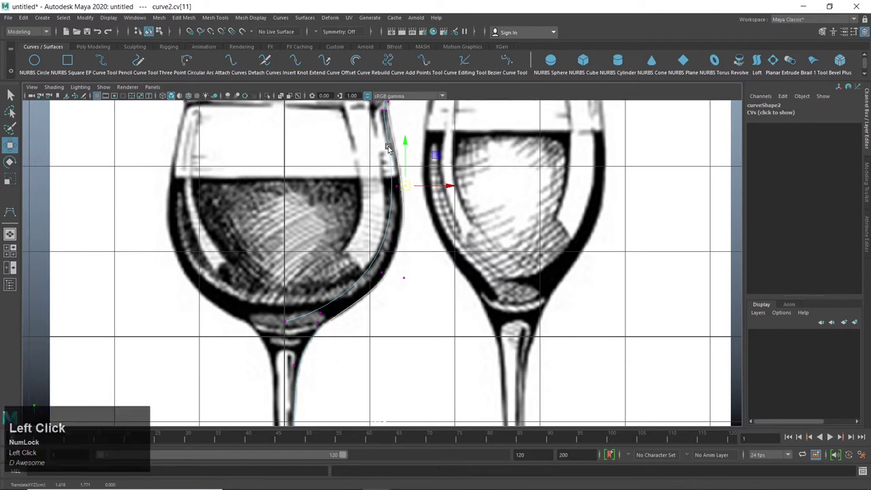
Reposition control vertices where the stem meets the bowl onto the glass outline.
{"action": "scroll", "scroll_direction": "down", "scroll_amount": 3}
{"action": "middle_click", "coordinate": [402, 150]}
{"action": "scroll", "scroll_direction": "up", "scroll_amount": 3}
{"action": "left_click", "coordinate": [392, 295]}
{"action": "middle_click", "coordinate": [406, 282]}
{"action": "middle_click", "coordinate": [407, 282]}
{"action": "scroll", "scroll_direction": "up", "scroll_amount": 3}
{"action": "left_click_drag", "start_coordinate": [420, 212], "coordinate": [387, 371]}
{"action": "left_click", "coordinate": [389, 353]}
Fit the upper curve to the bowl's outer wall and rim.
{"action": "middle_click", "coordinate": [460, 331]}
{"action": "left_click_drag", "start_coordinate": [432, 200], "coordinate": [260, 379]}
{"action": "scroll", "scroll_direction": "up", "scroll_amount": 3}
{"action": "left_click_drag", "start_coordinate": [343, 287], "coordinate": [480, 378]}
{"action": "middle_click", "coordinate": [480, 378]}
{"action": "scroll", "scroll_direction": "up", "scroll_amount": 3}
{"action": "scroll", "scroll_direction": "down", "scroll_amount": 3}
{"action": "left_click_drag", "start_coordinate": [402, 264], "coordinate": [385, 209]}
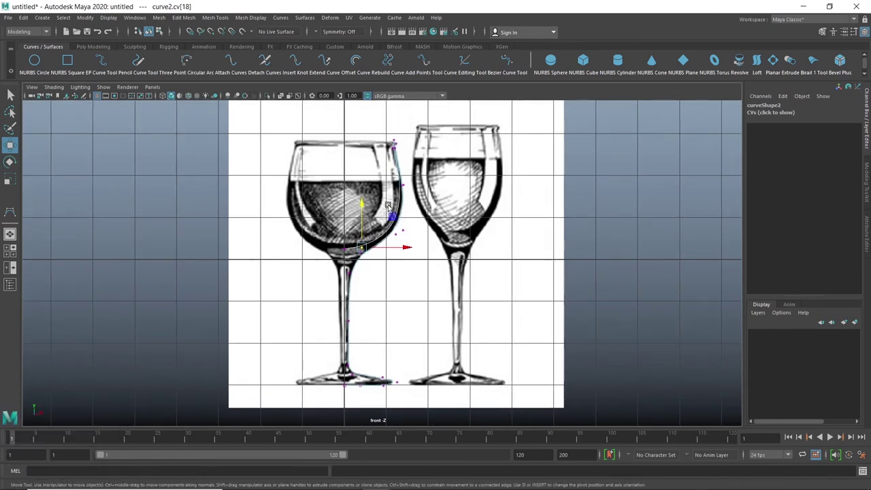
Switch to the perspective view and bring up the Revolve Options dialog.
{"action": "key", "text": "space"}
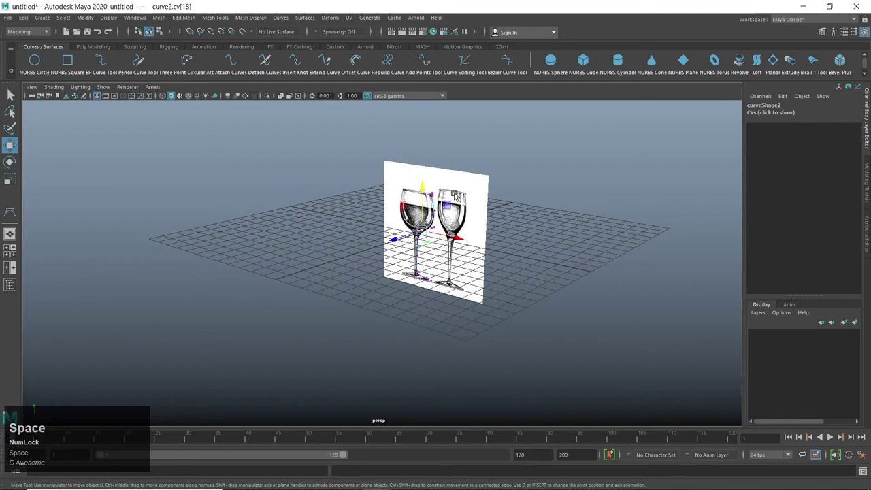
{"action": "left_click", "coordinate": [469, 187]}
{"action": "middle_click", "coordinate": [531, 224]}
{"action": "left_click_drag", "start_coordinate": [508, 235], "coordinate": [368, 259]}
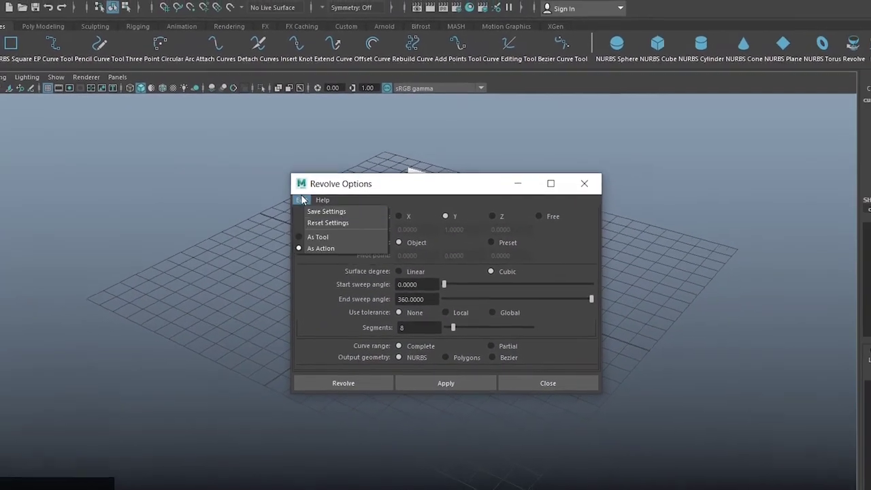
Revolve the profile curve about Y into a NURBS wine-glass surface.
{"action": "left_click", "coordinate": [448, 351]}
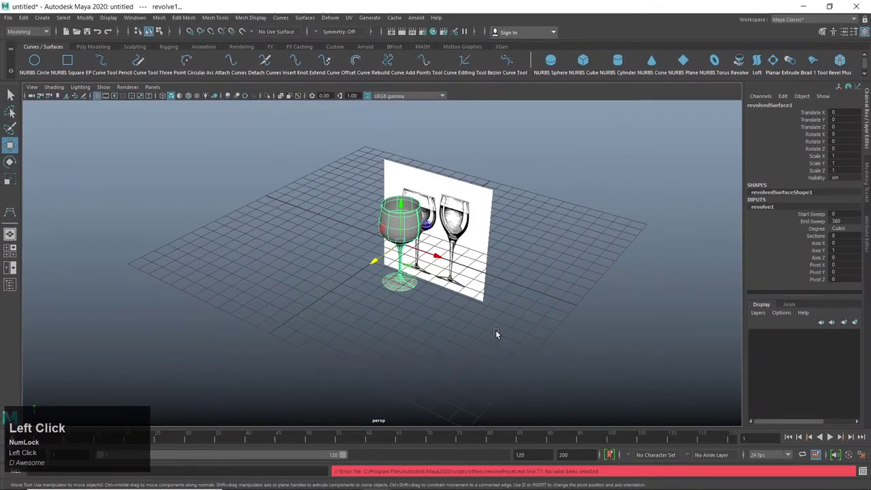
{"action": "scroll", "scroll_direction": "up", "scroll_amount": 3}
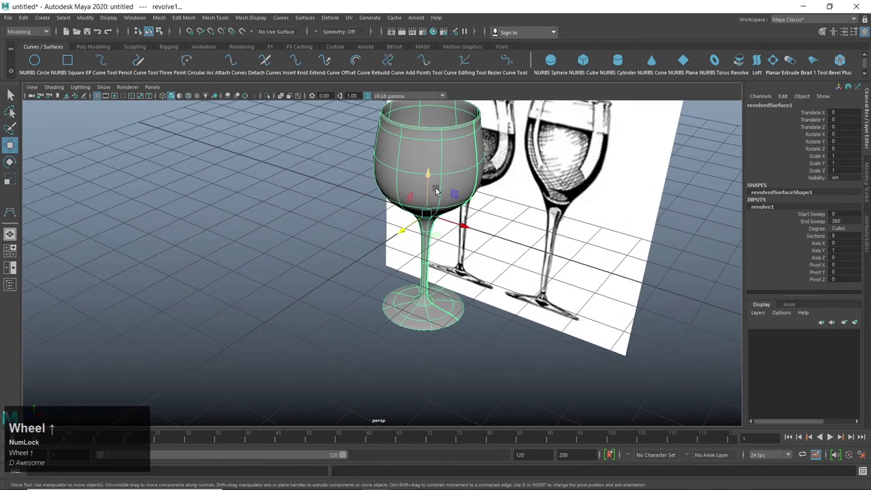
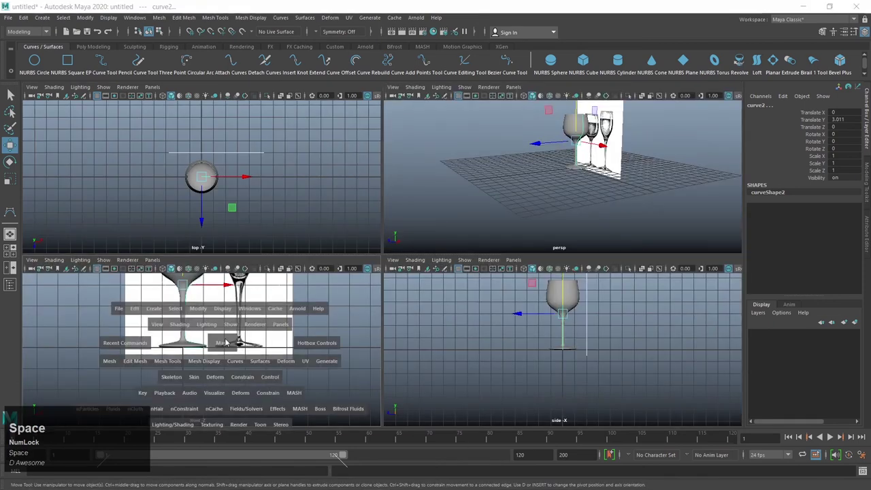
Return to a single perspective panel via the hotbox.
{"action": "scroll", "scroll_direction": "down", "scroll_amount": 3}
{"action": "left_click_drag", "start_coordinate": [360, 147], "coordinate": [334, 217]}
{"action": "key", "text": "space"}
{"action": "left_click_drag", "start_coordinate": [386, 229], "coordinate": [372, 219]}
{"action": "left_click", "coordinate": [372, 226]}
Orbit around the finished glass and clear the selection.
{"action": "left_click_drag", "start_coordinate": [437, 195], "coordinate": [447, 198]}
{"action": "middle_click", "coordinate": [558, 180]}
{"action": "left_click", "coordinate": [566, 219]}
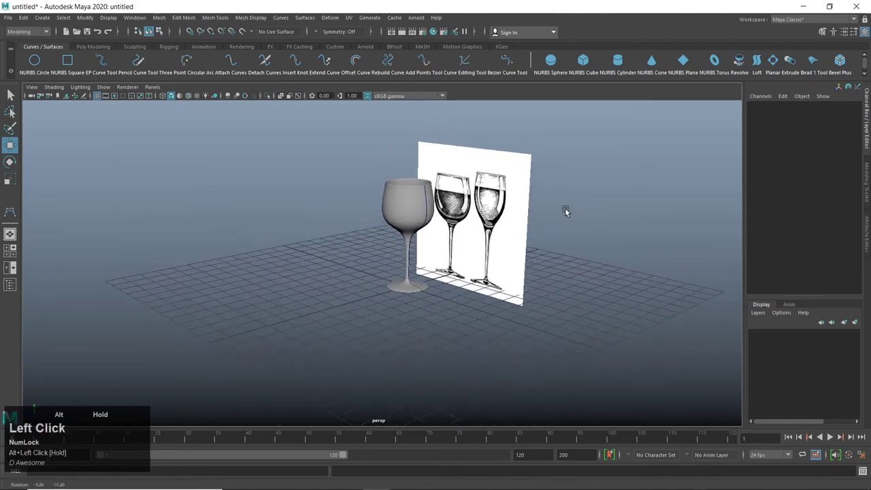